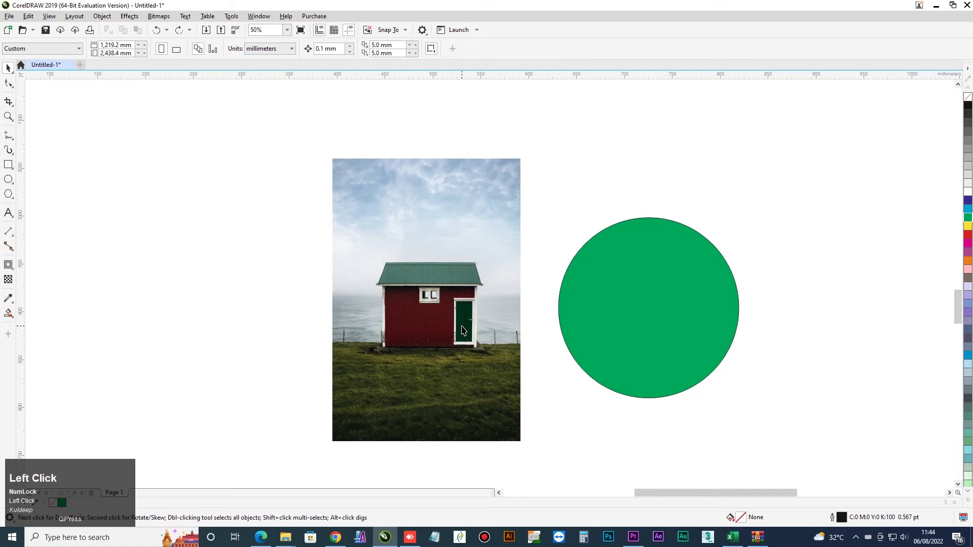
# - Clip the hut photo inside the green circle via the context menu, then undo it to separate them again
pyautogui.click(639, 312)
pyautogui.write('ce')
pyautogui.click(446, 290)
pyautogui.rightClick(620, 199)
pyautogui.click(644, 353)
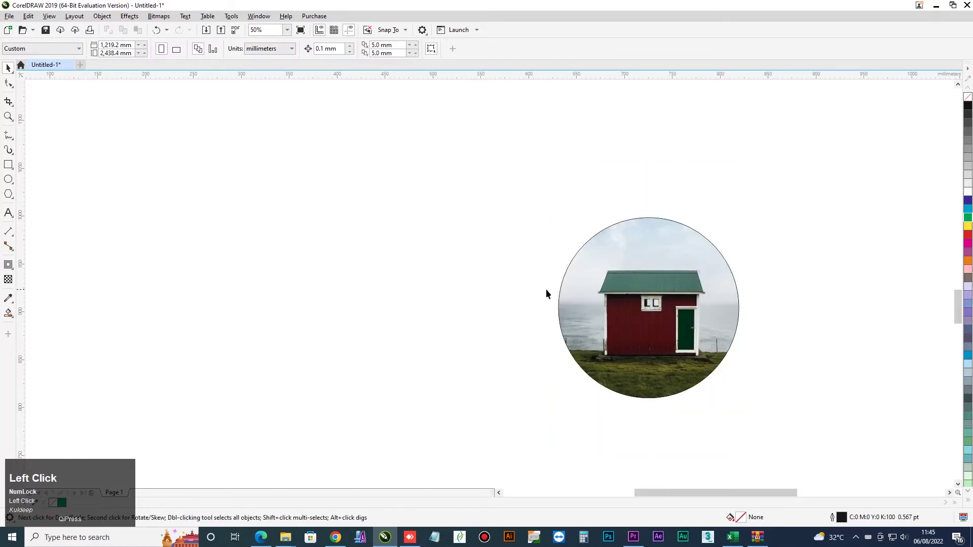
pyautogui.press('ctrl+z')
pyautogui.click(584, 201)
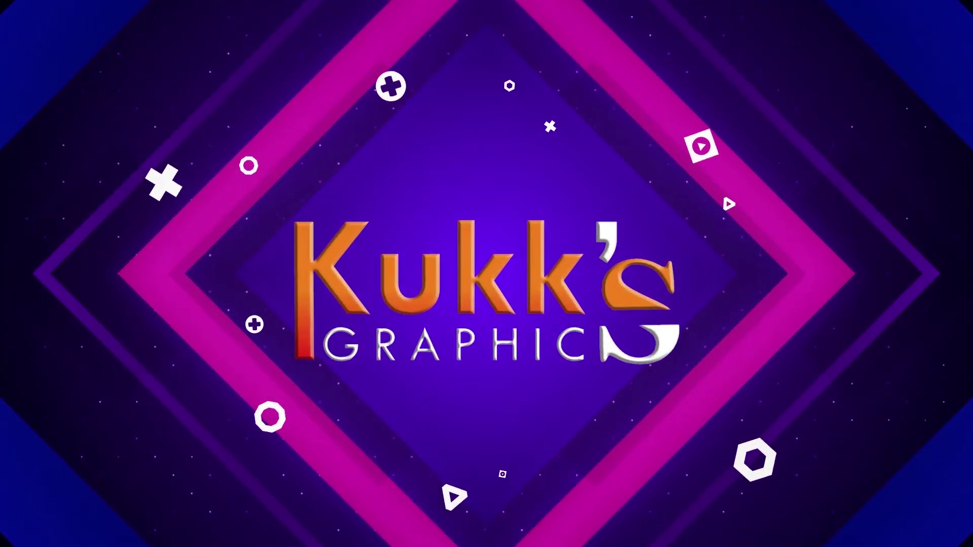
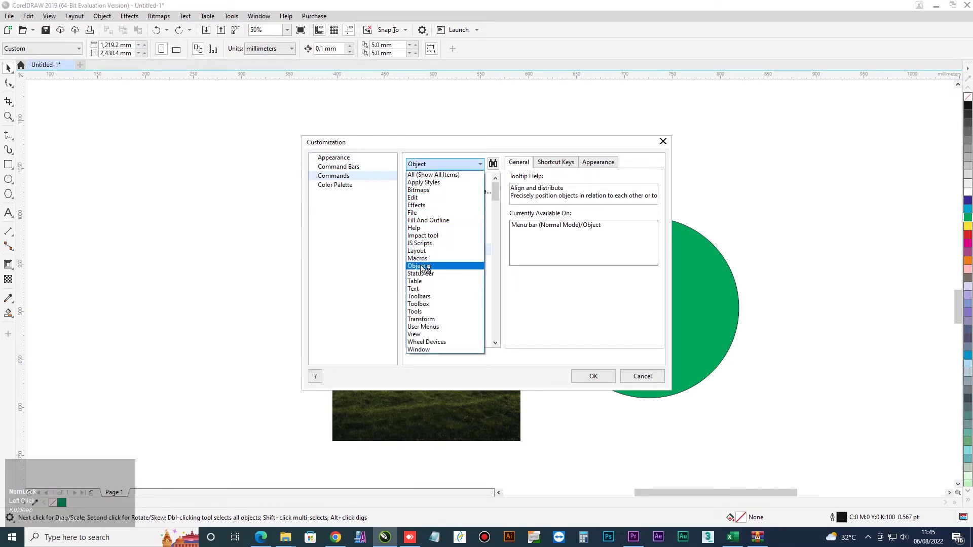
# - Scroll the Object command list to the PowerClip Inside command
pyautogui.scroll(3)
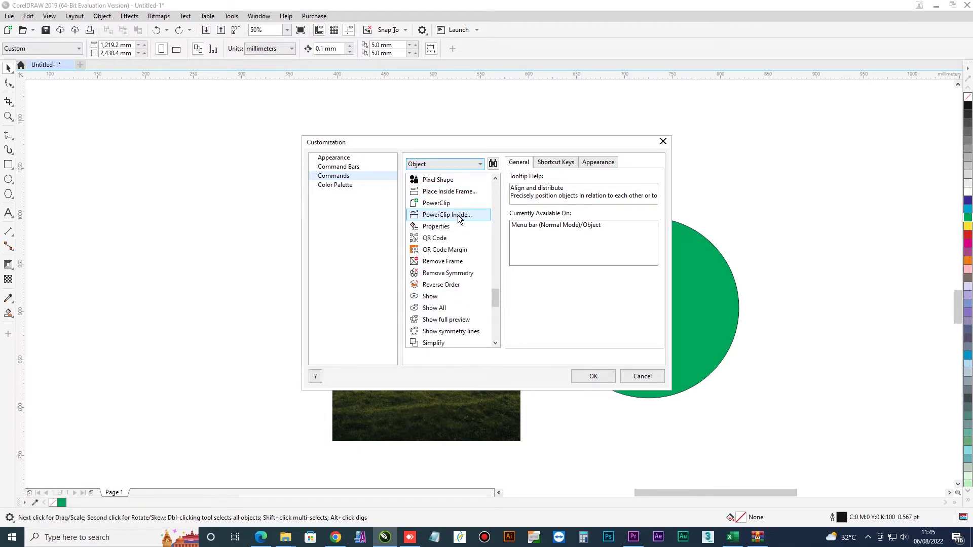
# - Assign Alt+Z as the shortcut for PowerClip Inside and confirm the customization
pyautogui.click(449, 209)
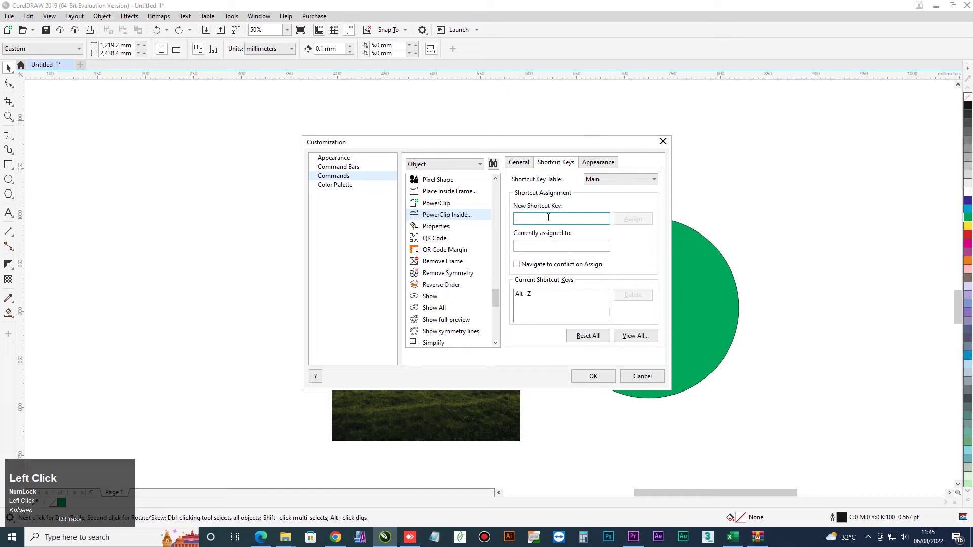
pyautogui.press('alt+z')
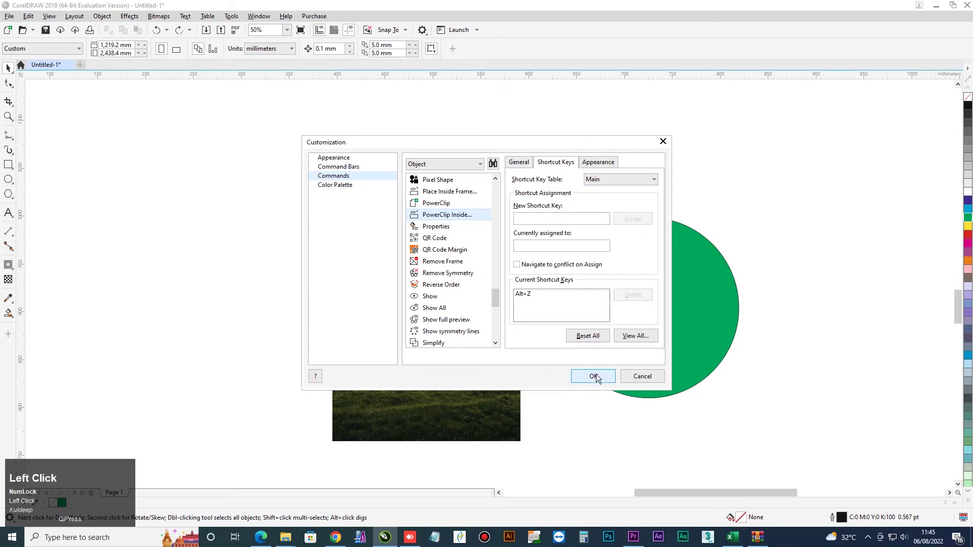
pyautogui.click(602, 376)
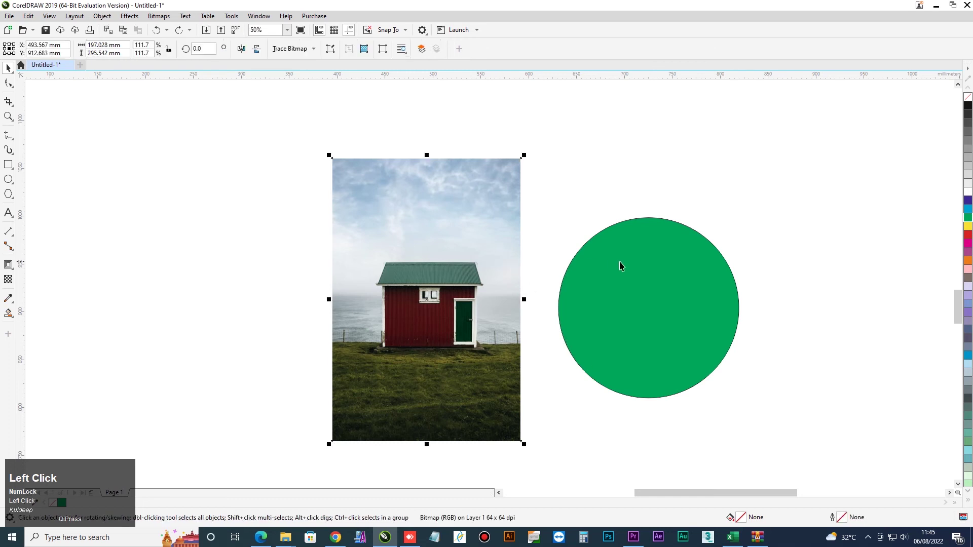
# - Place the hut photo behind the green circle and deselect both objects
pyautogui.click(626, 263)
pyautogui.write('ce')
pyautogui.click(524, 298)
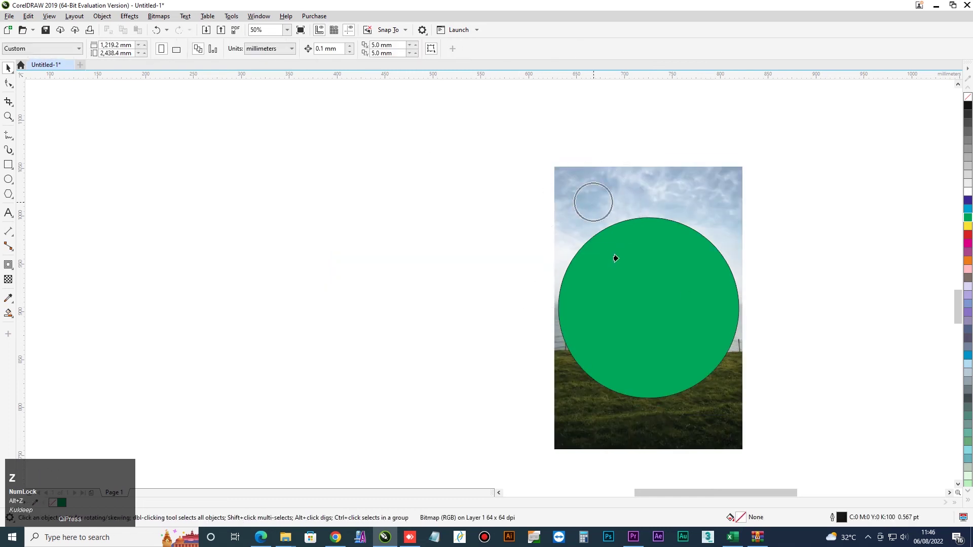